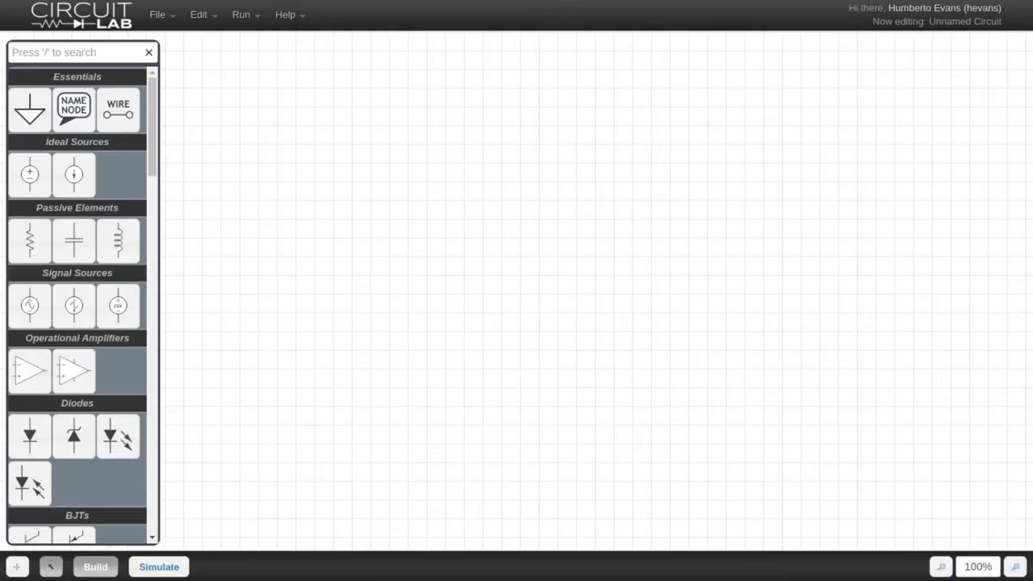
- Place D flip-flop REG1 on the canvas with a 1 MHz clock source CLK1 below it
click(339, 127)
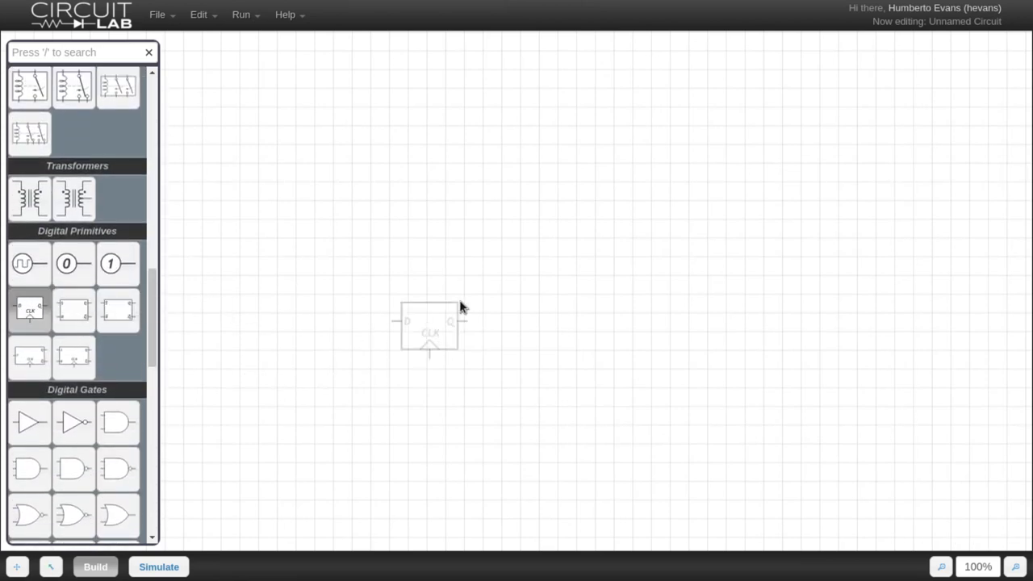
click(574, 256)
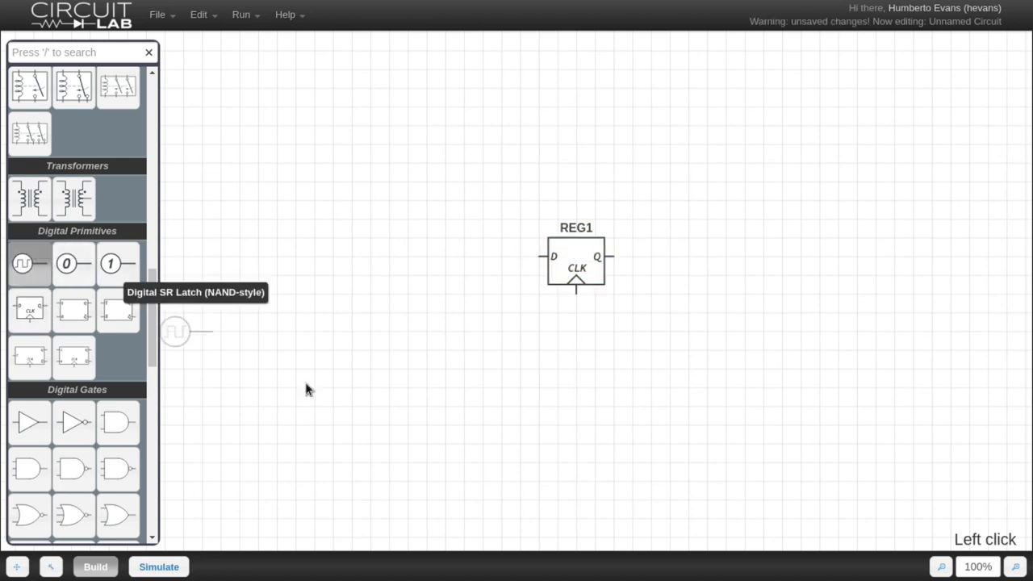
click(541, 337)
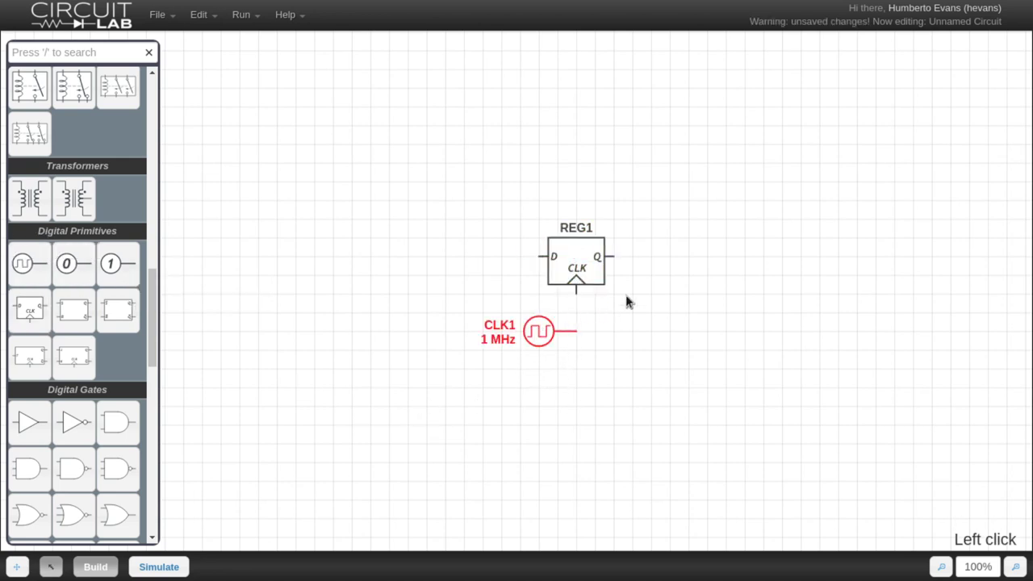
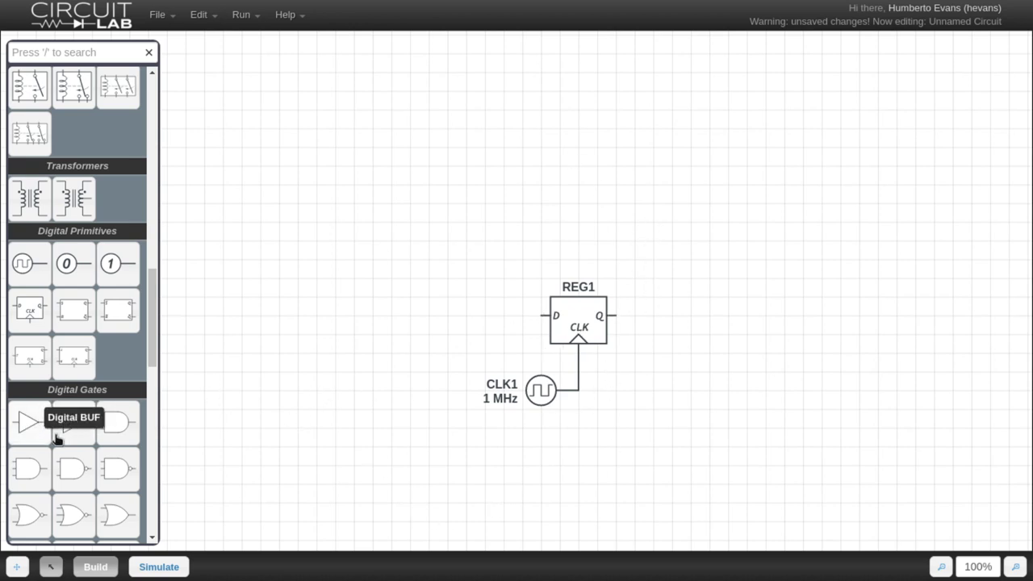
- Add inverter NOT1 above the flip-flop, rotated to face left for the Q-to-D feedback
click(601, 153)
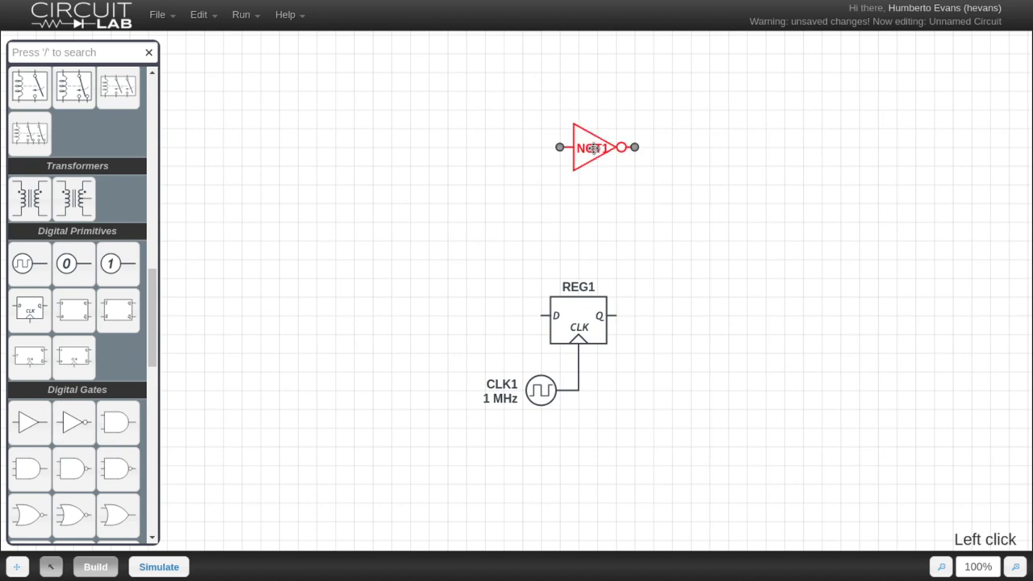
key(r)
key(r)
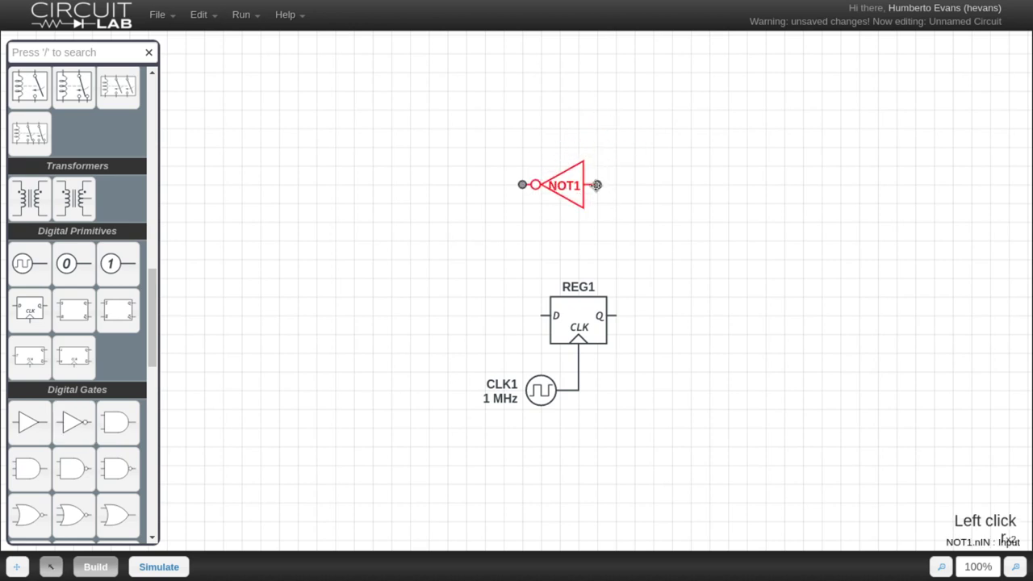
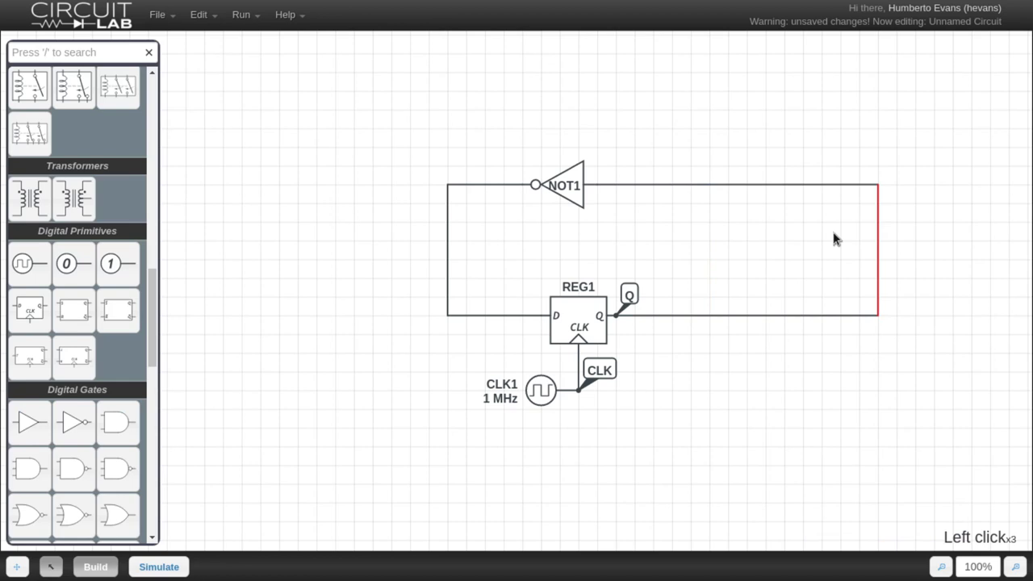
- Add second D flip-flop REG2 right of REG1 and attach the Q label to REG2's output
click(818, 243)
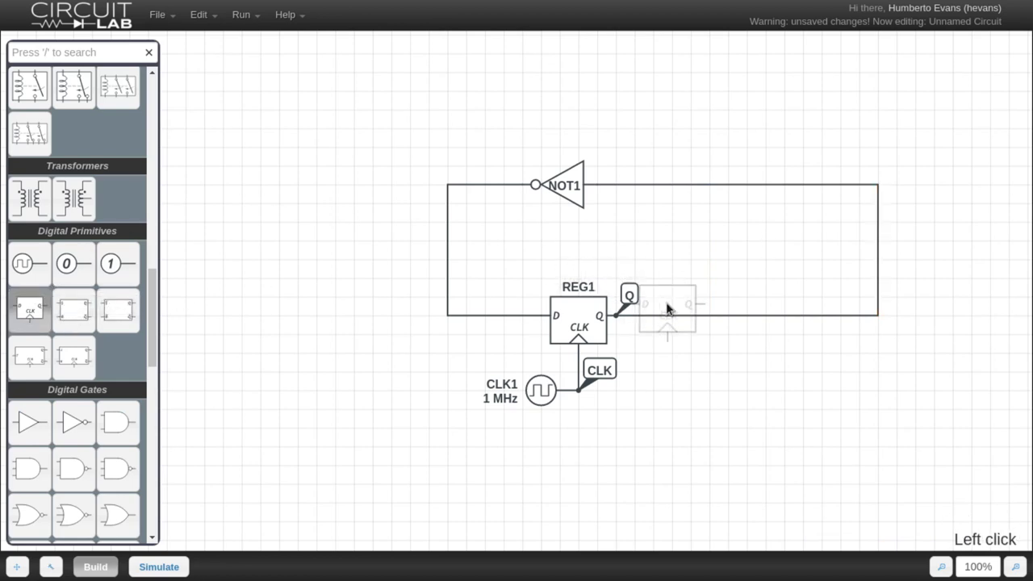
click(709, 318)
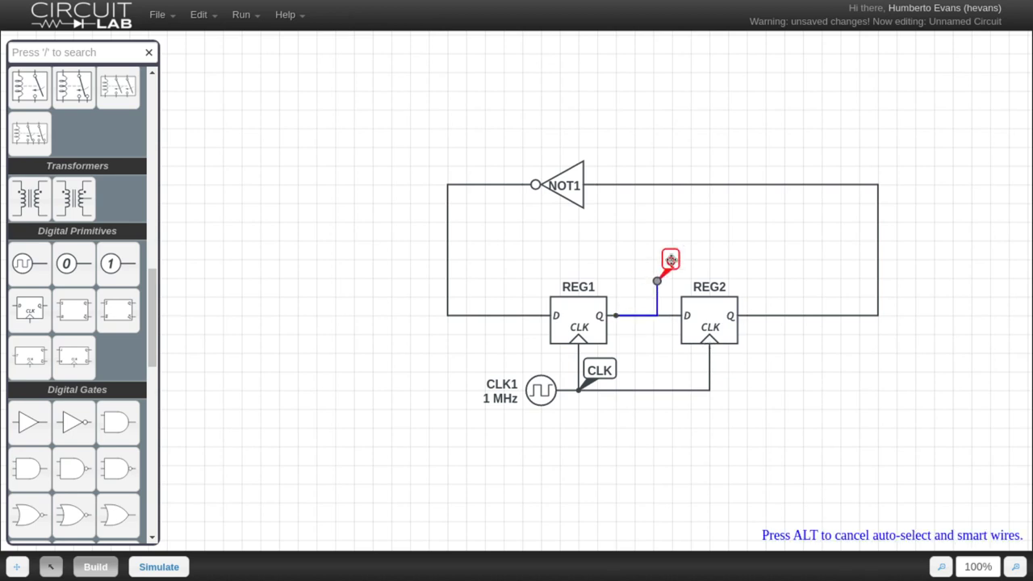
click(795, 360)
- Rerun the time-domain simulation, then slide NOT1 further right along the top feedback wire
click(810, 382)
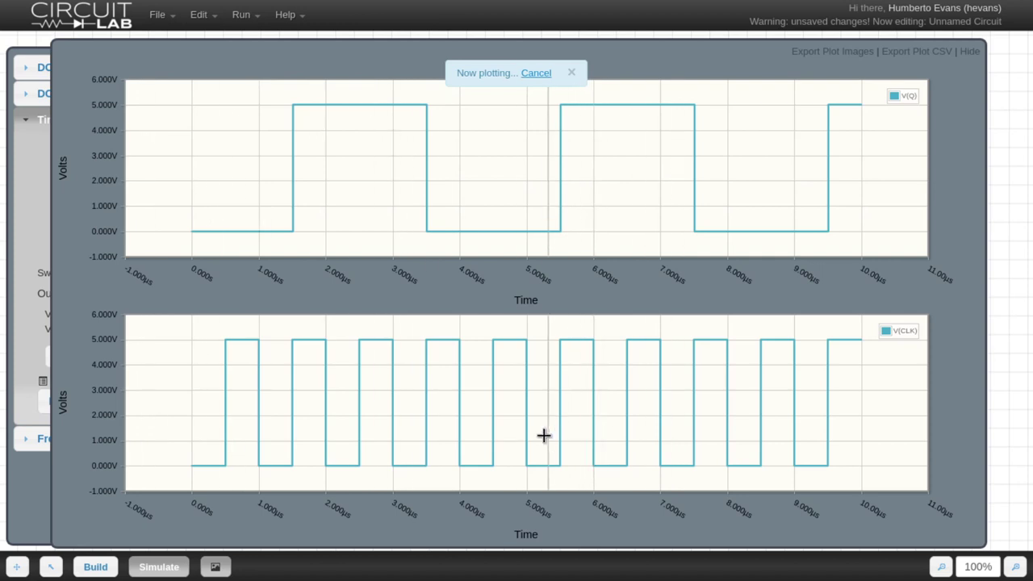
key(Escape)
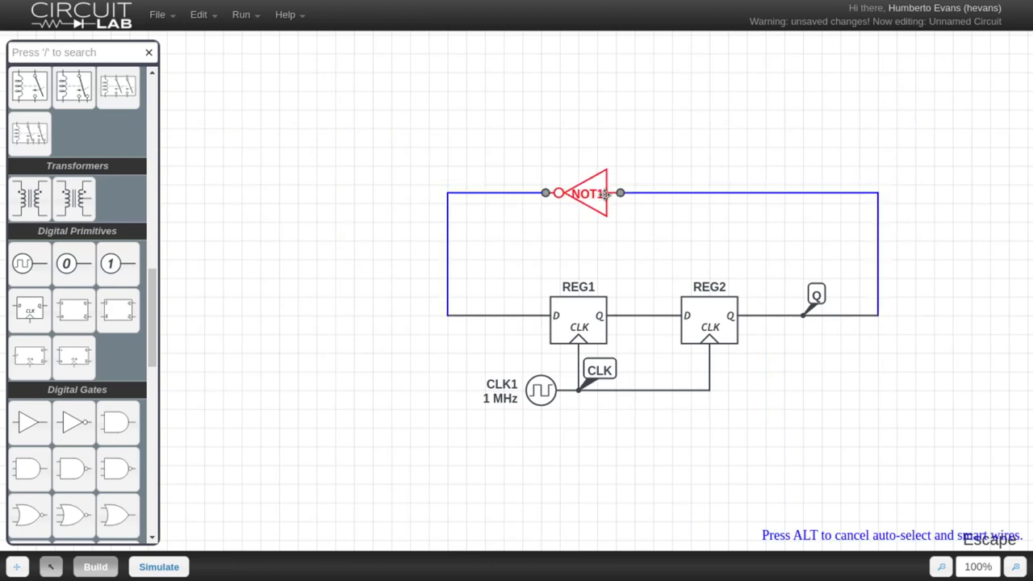
click(875, 473)
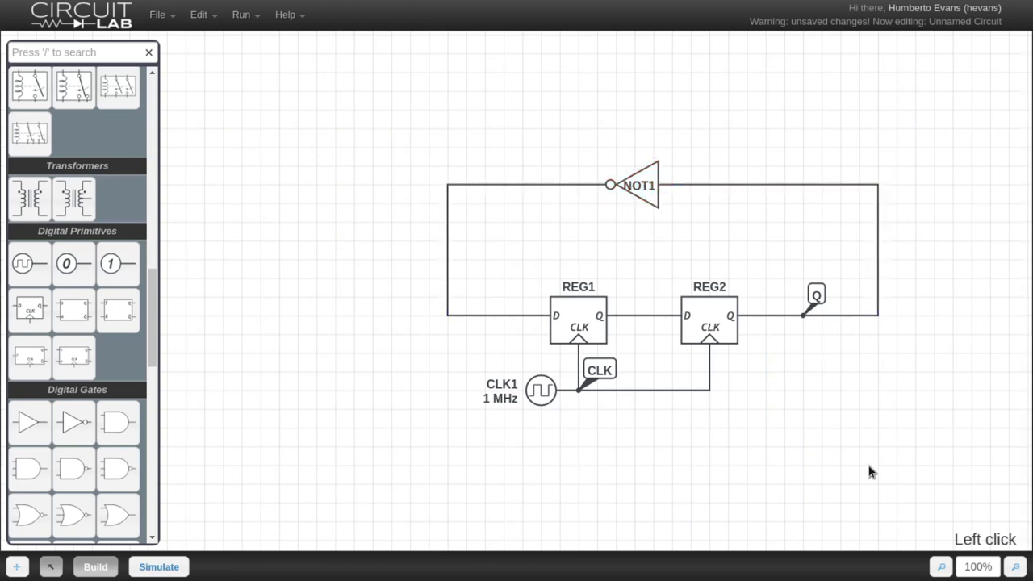